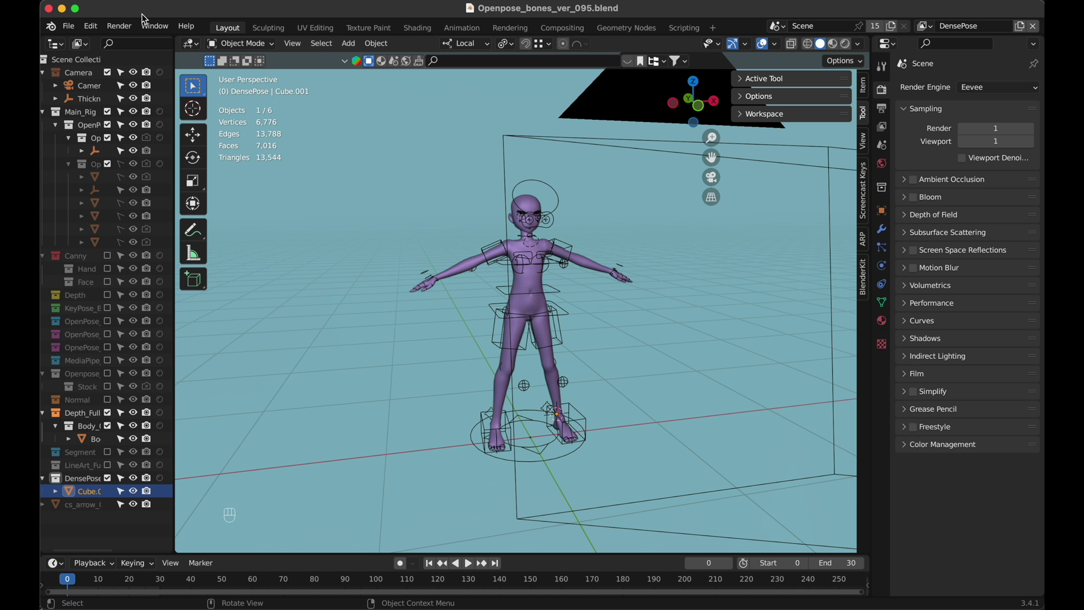
Bring up the file browser to load the Controlnets_V1 project.
{"action": "left_click", "coordinate": [77, 30]}
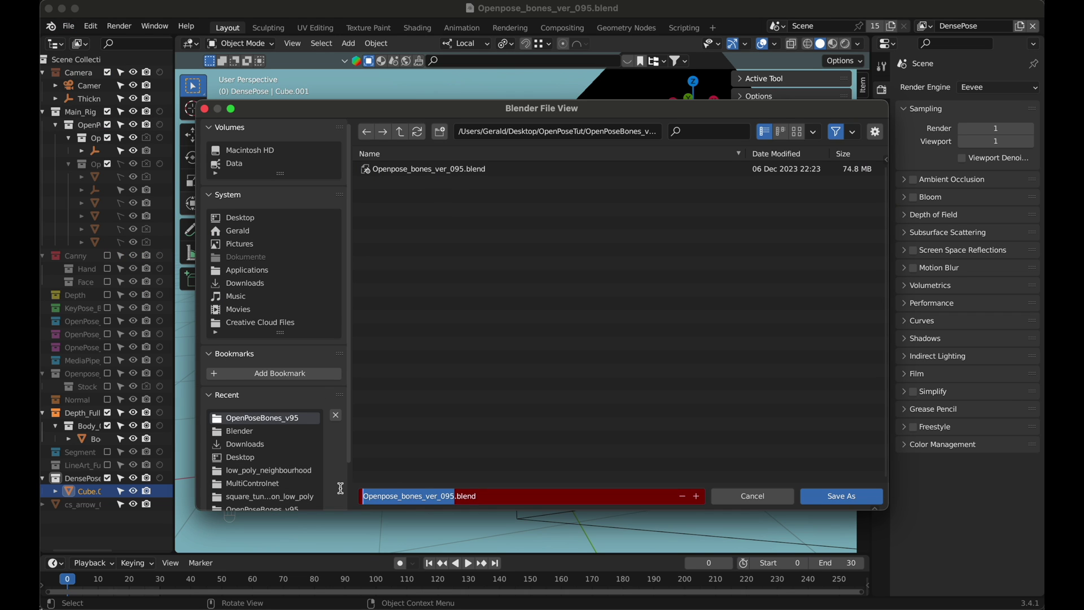
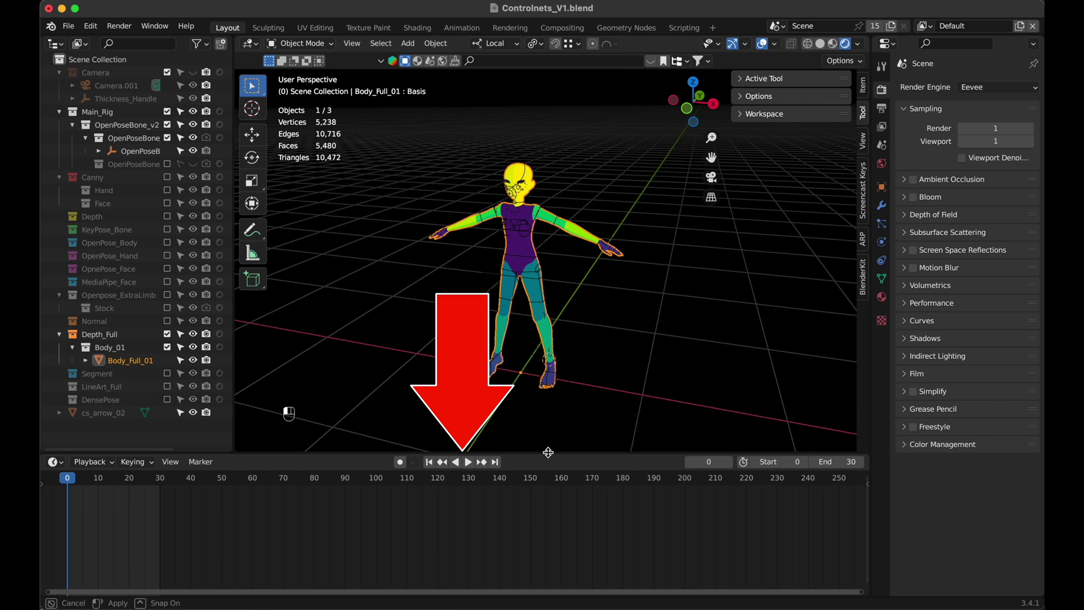
Play and stop the character animation, then put the OpenPoseBone_v3 rig into Pose Mode.
{"action": "key", "text": "space"}
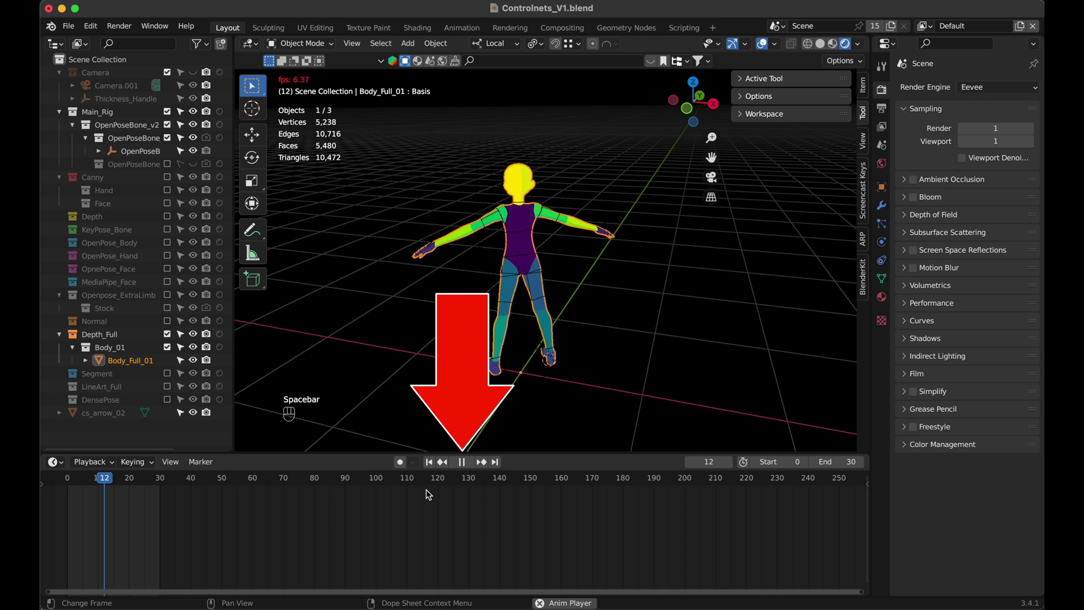
{"action": "key", "text": "space"}
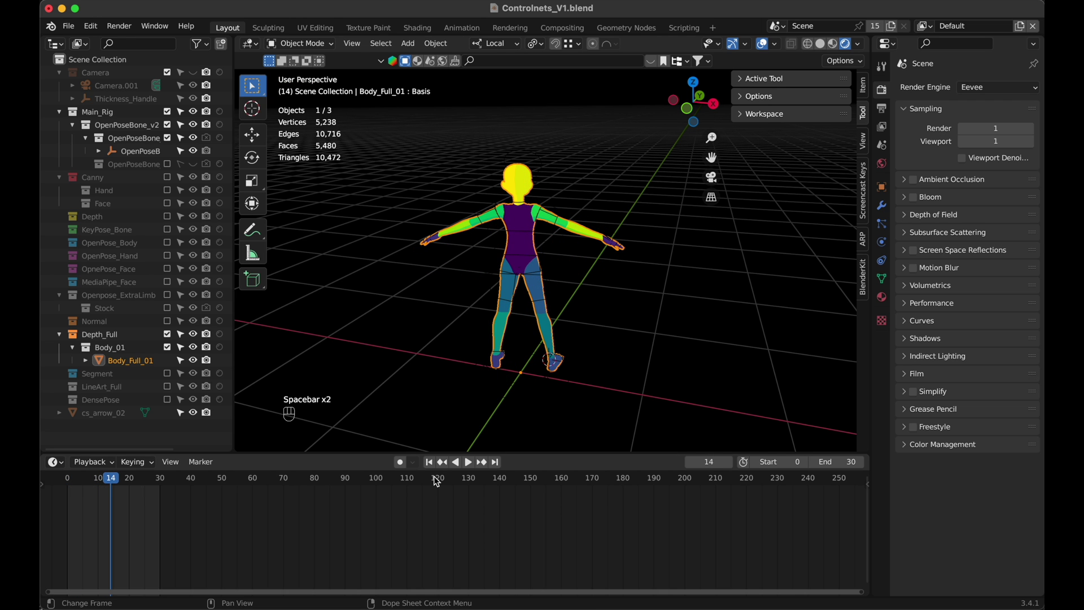
{"action": "left_click", "coordinate": [433, 464]}
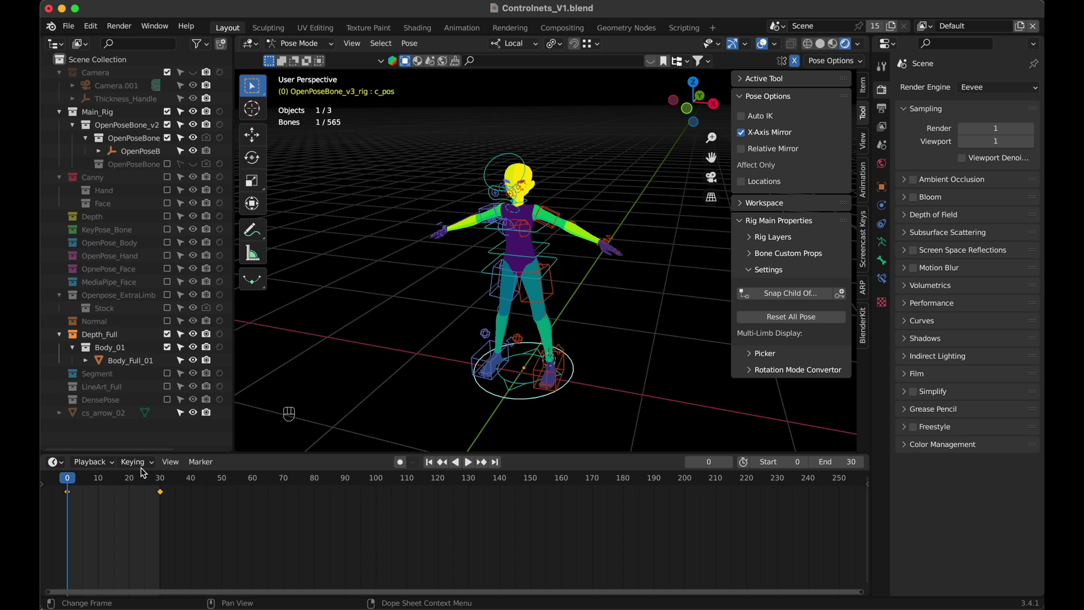
Adjust the timeline's End frame so the animation runs to frame 250.
{"action": "left_click_drag", "start_coordinate": [189, 496], "coordinate": [52, 488]}
{"action": "key", "text": "x"}
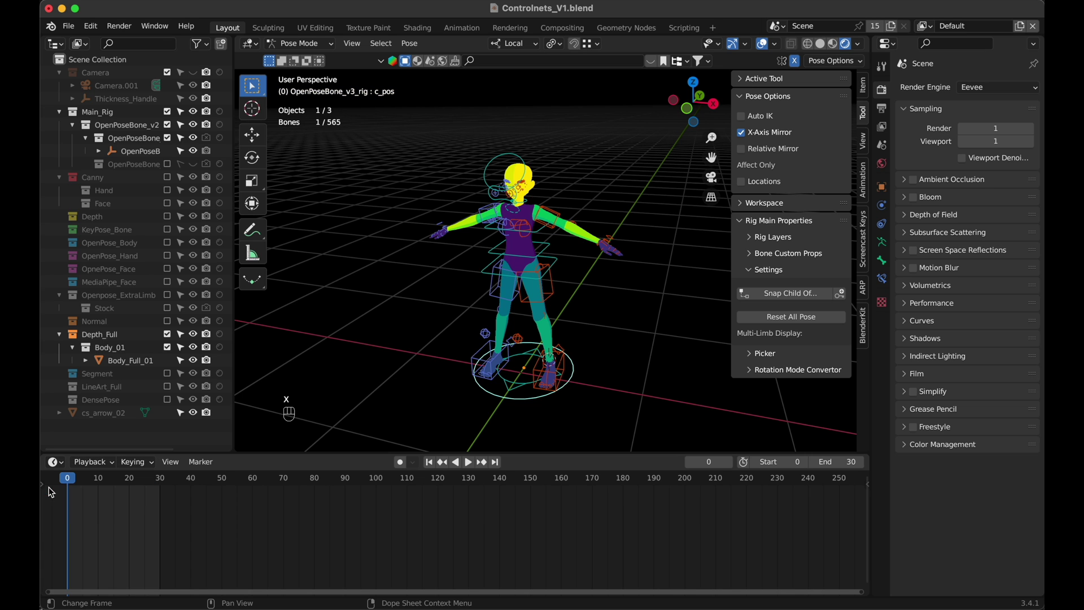
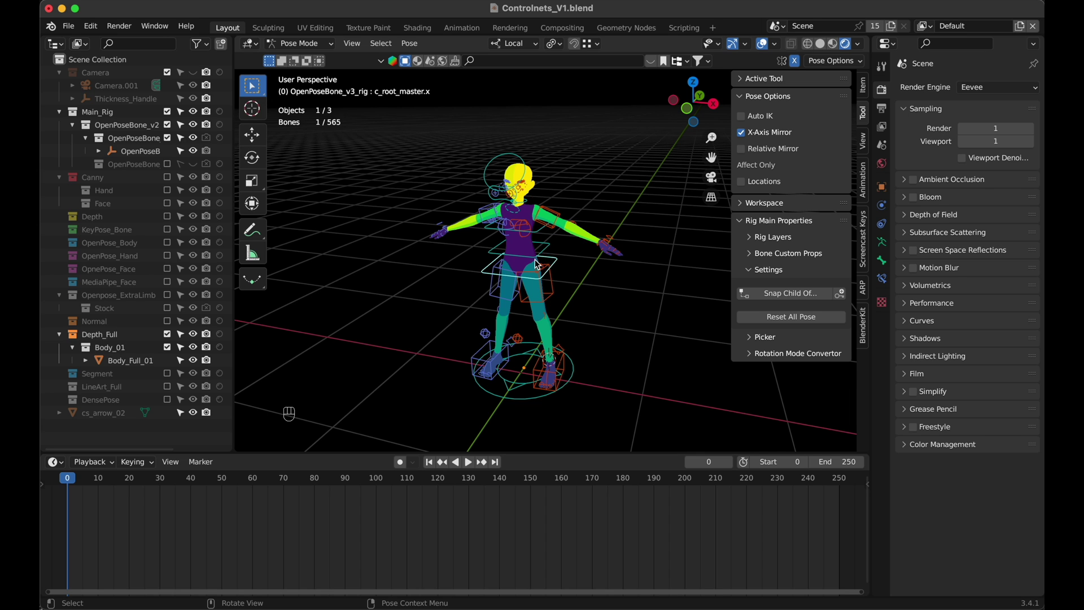
Keyframe the c_root_master rotation at frame 0 and, after turning it, at frame 111.
{"action": "left_click", "coordinate": [257, 159]}
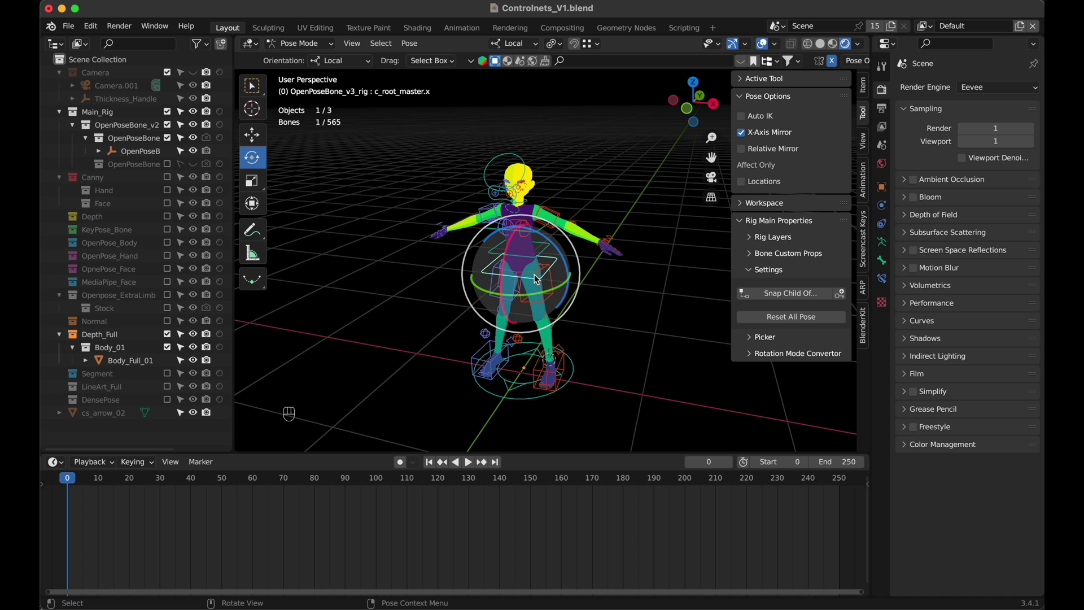
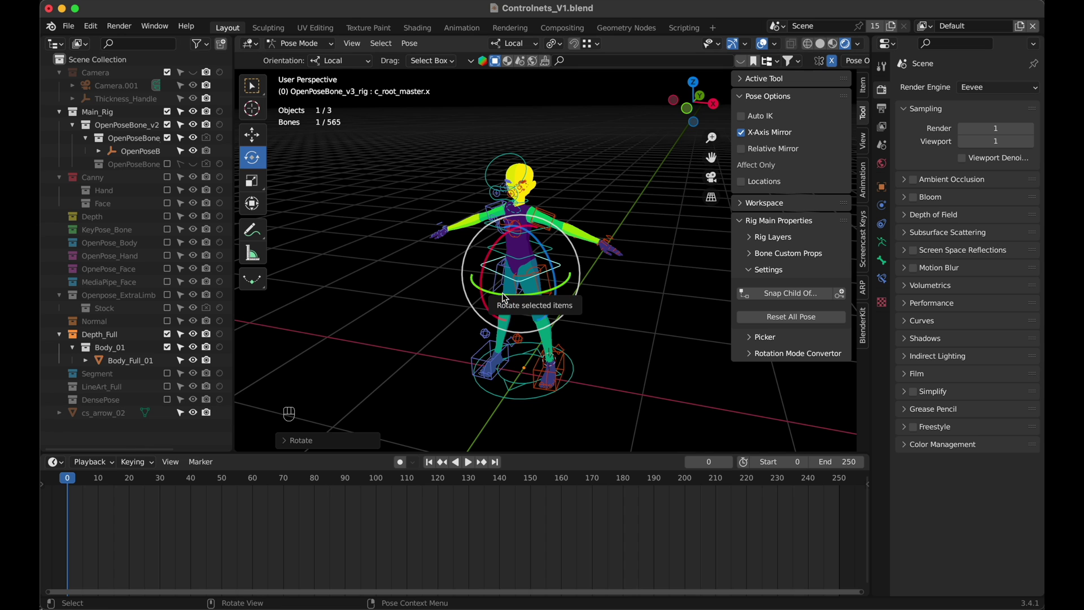
{"action": "key", "text": "i"}
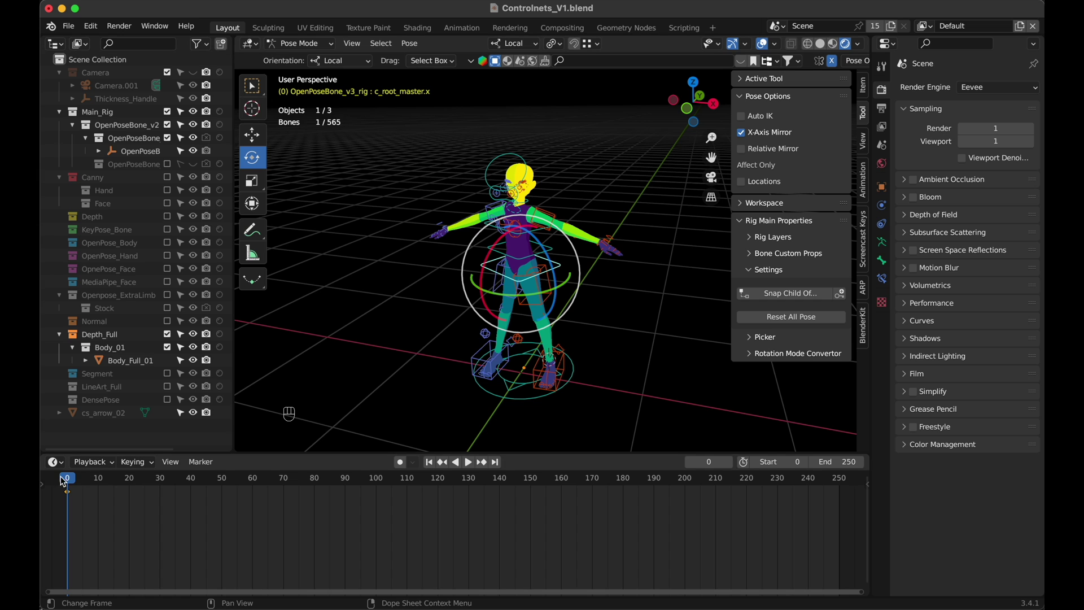
{"action": "left_click_drag", "start_coordinate": [200, 478], "coordinate": [412, 488]}
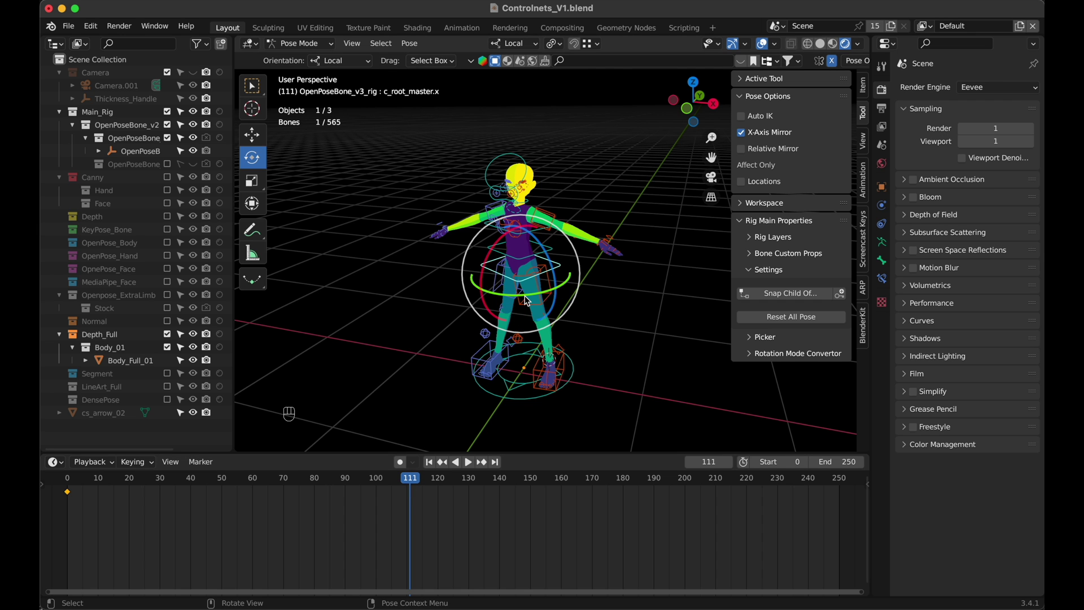
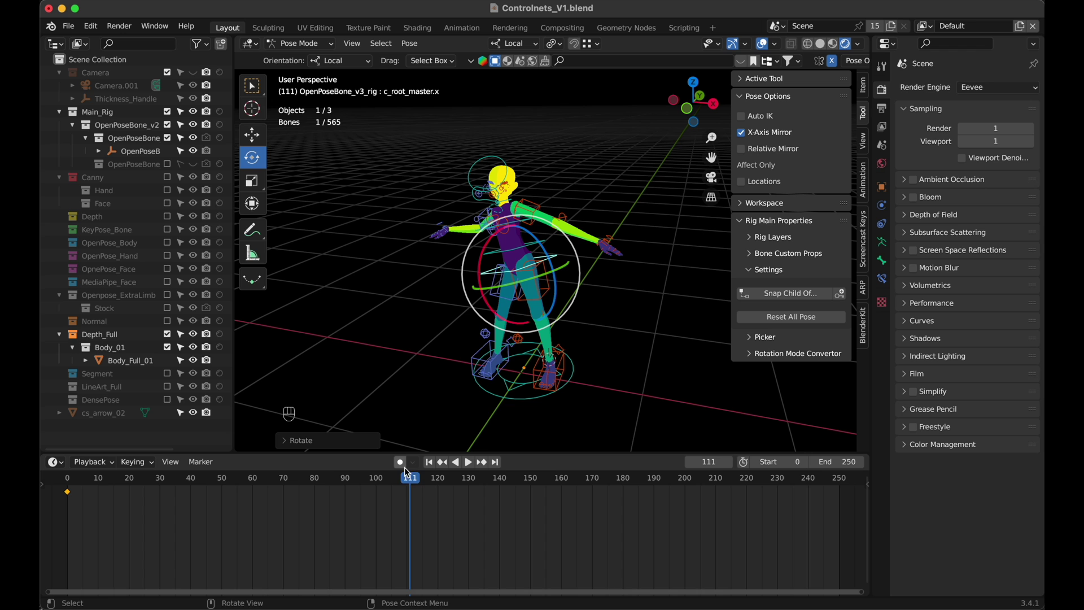
{"action": "key", "text": "i"}
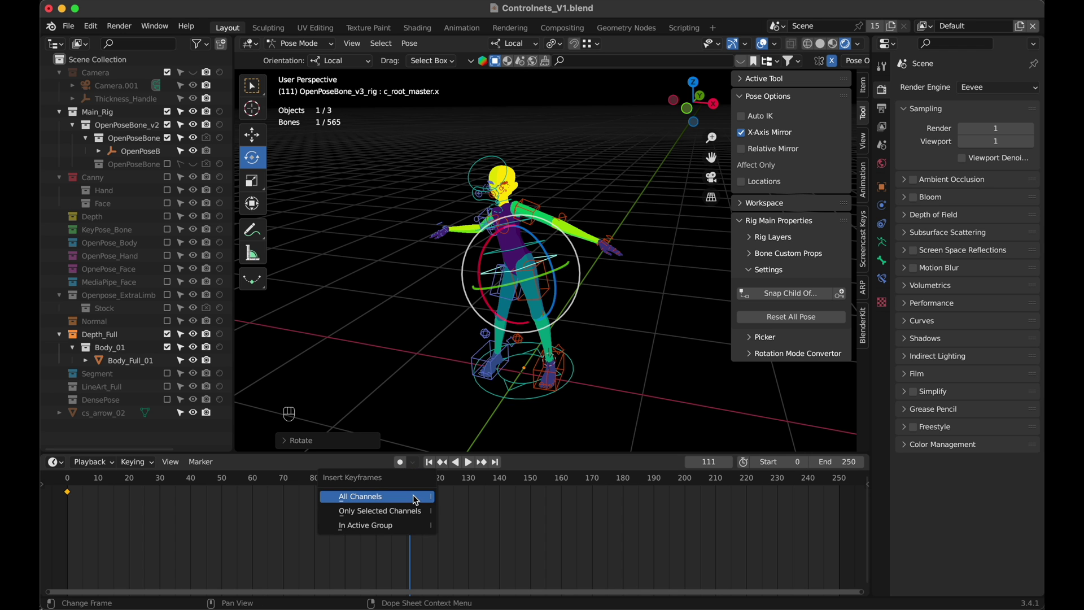
Scrub the turn, return to frame 0, deselect the bones and look through the camera.
{"action": "left_click_drag", "start_coordinate": [395, 474], "coordinate": [359, 480]}
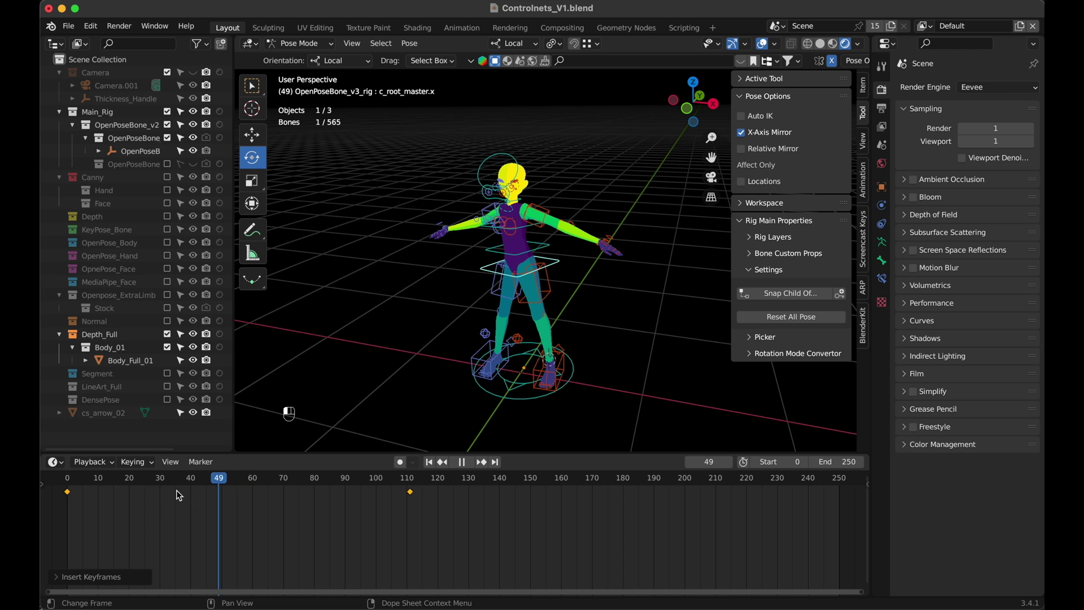
{"action": "left_click_drag", "start_coordinate": [112, 493], "coordinate": [59, 495]}
{"action": "key", "text": "space"}
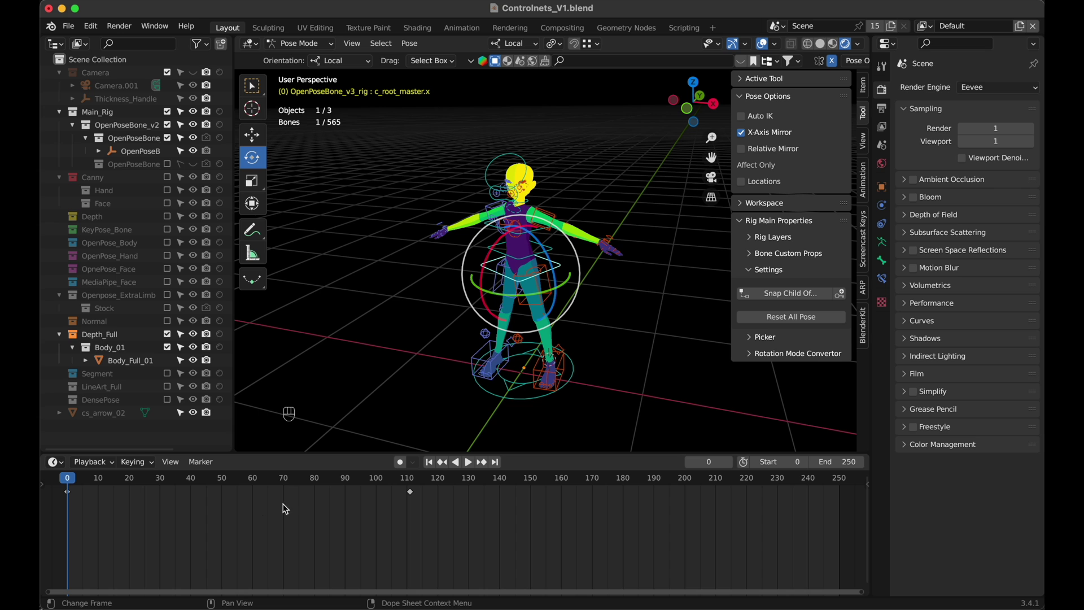
{"action": "key", "text": "a"}
{"action": "key", "text": "x"}
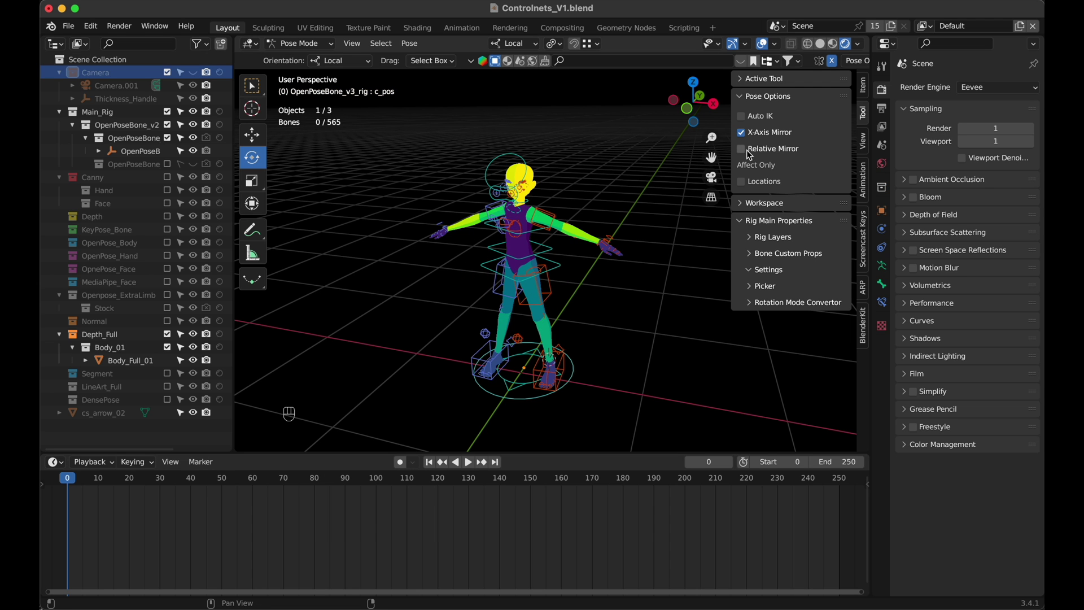
Select Camera.001 and move it in camera view so the whole character fits the frame.
{"action": "left_click", "coordinate": [717, 181]}
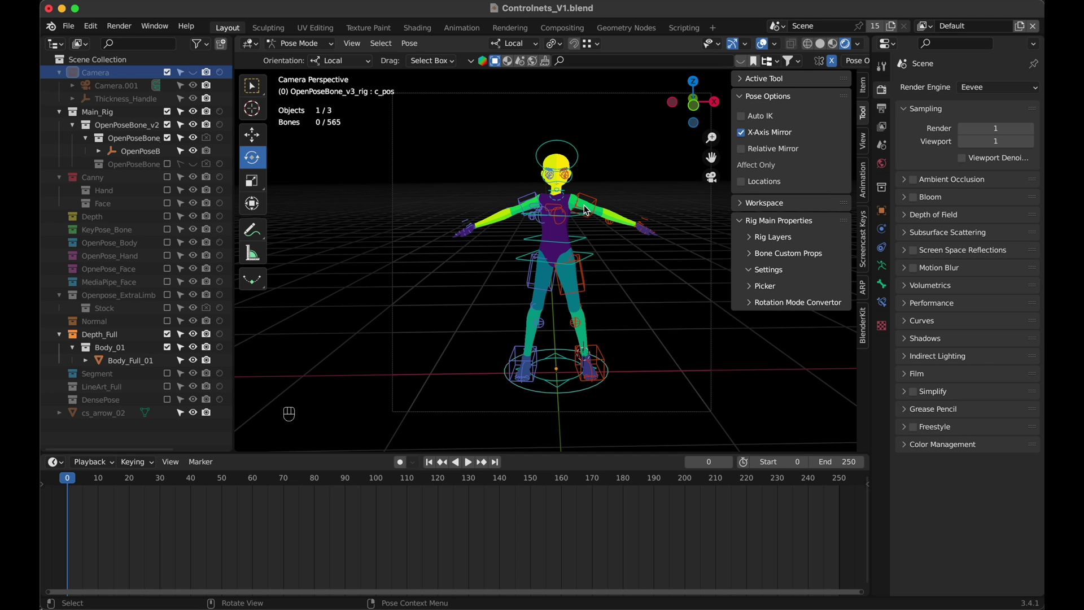
{"action": "key", "text": "g"}
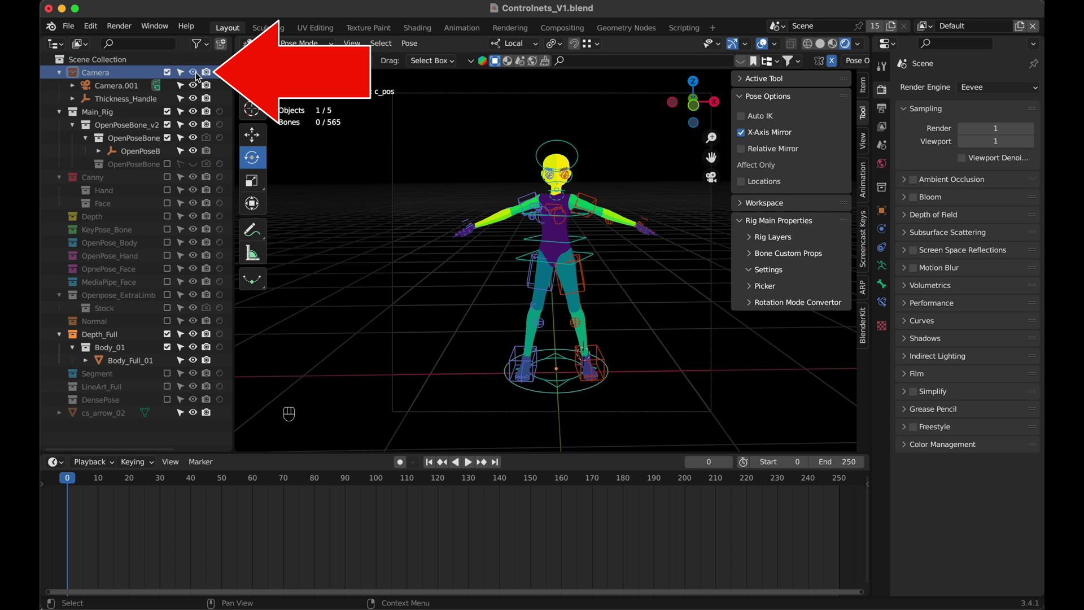
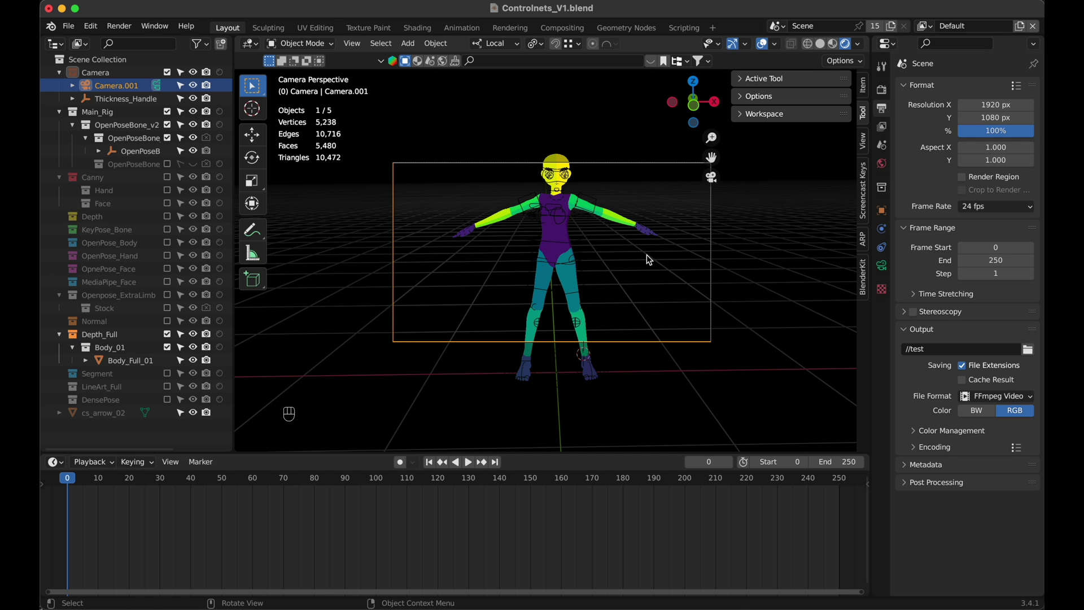
{"action": "key", "text": "g"}
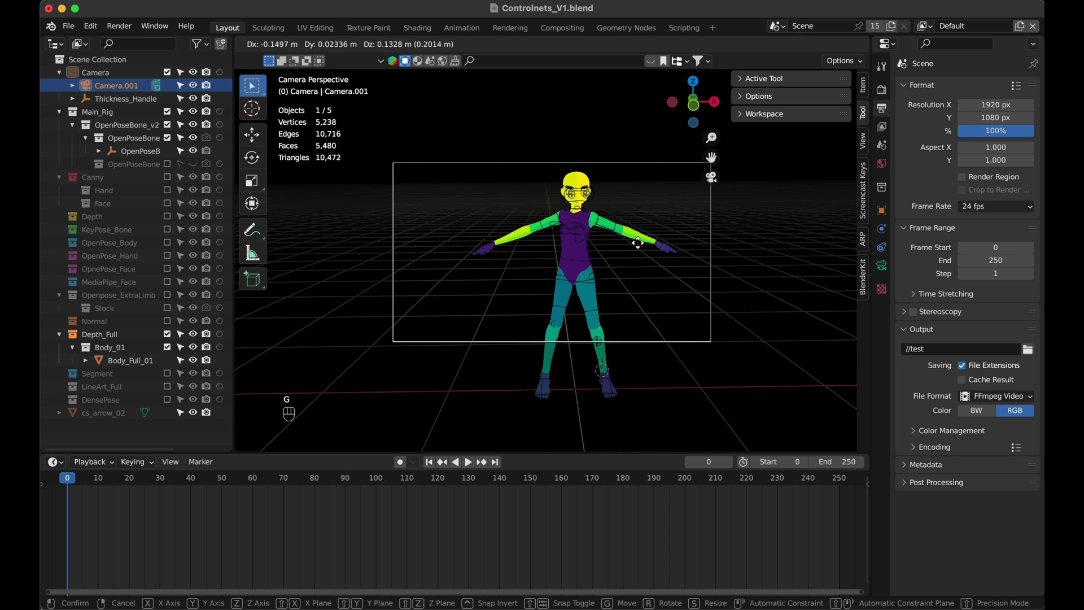
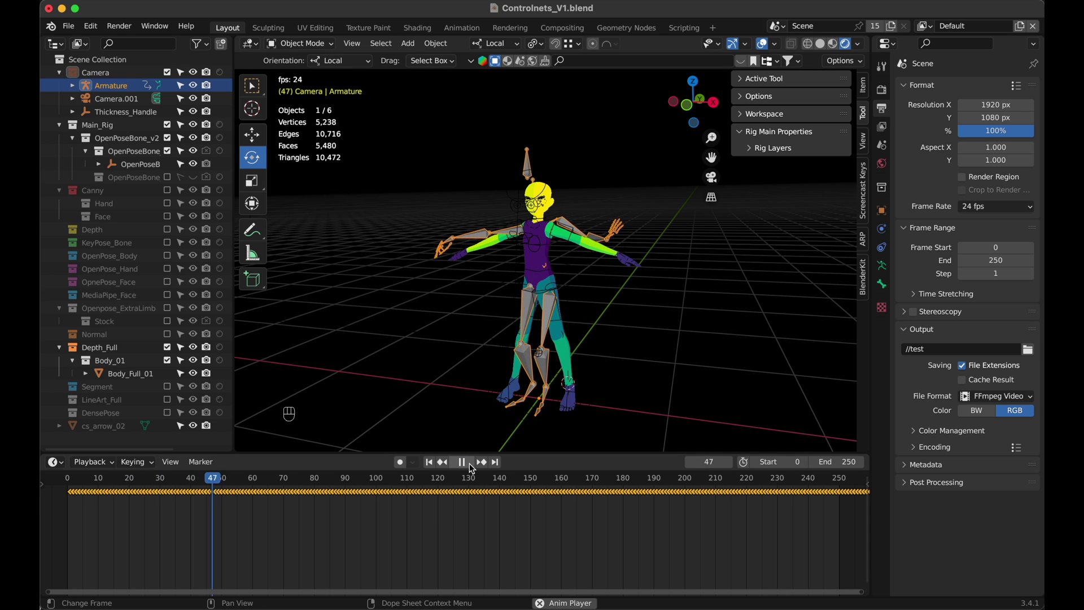
Stop playback of the imported Bellydancing Armature and return to frame 0.
{"action": "left_click", "coordinate": [469, 466]}
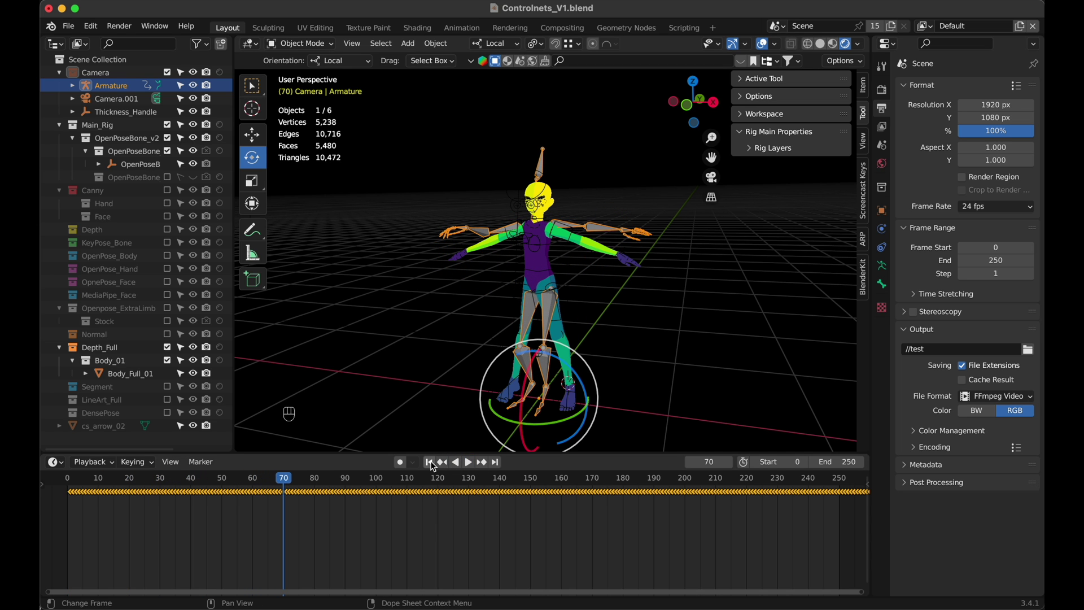
{"action": "left_click", "coordinate": [433, 464]}
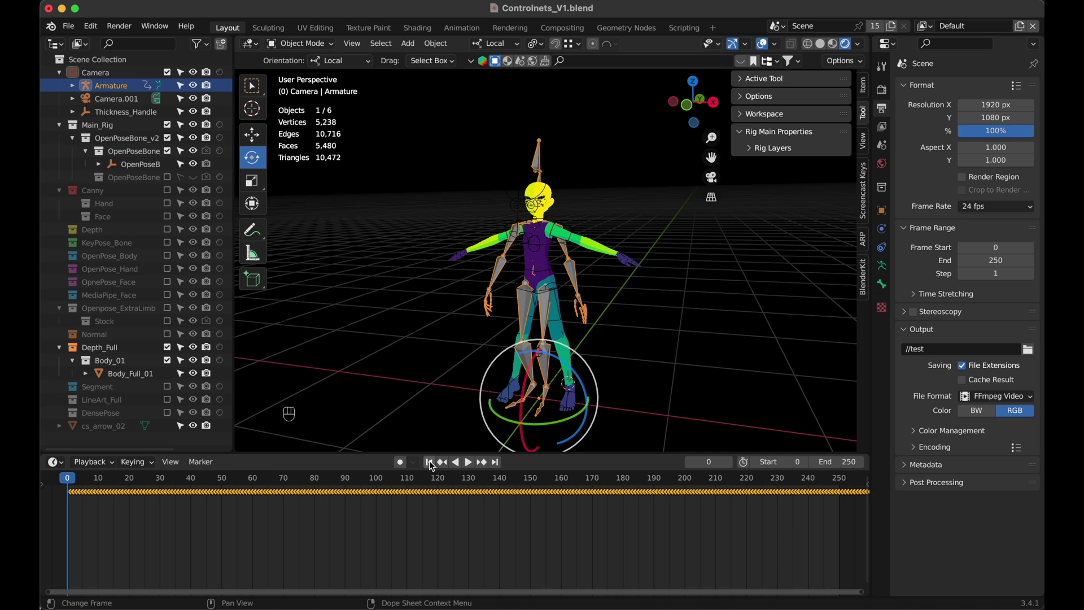
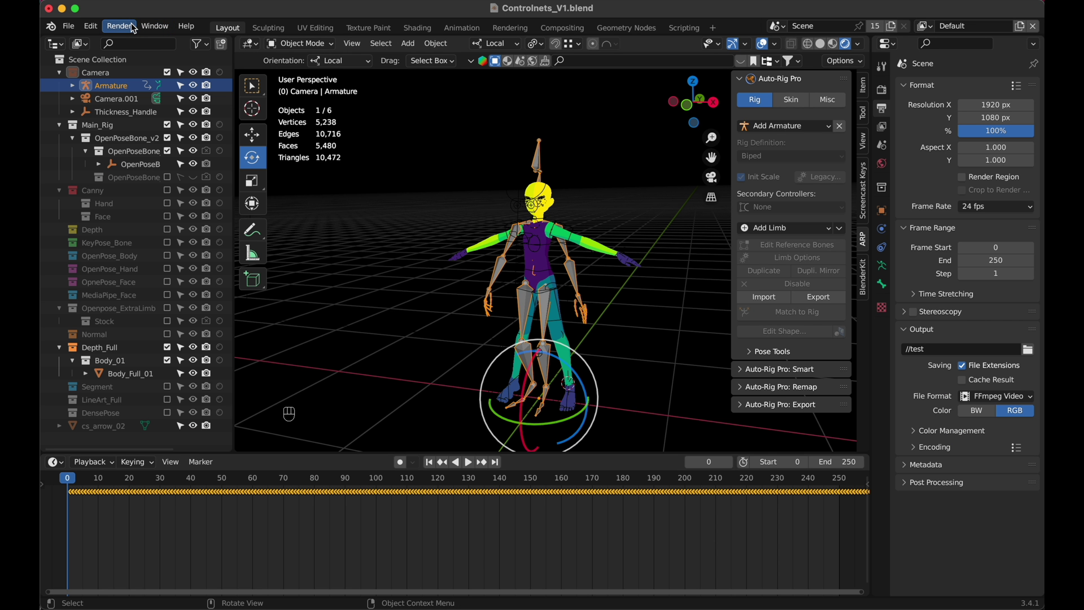
In Auto-Rig Pro Remap, set Armature as Source and OpenPoseBone_v3_rig as Target.
{"action": "left_click_drag", "start_coordinate": [96, 24], "coordinate": [135, 213]}
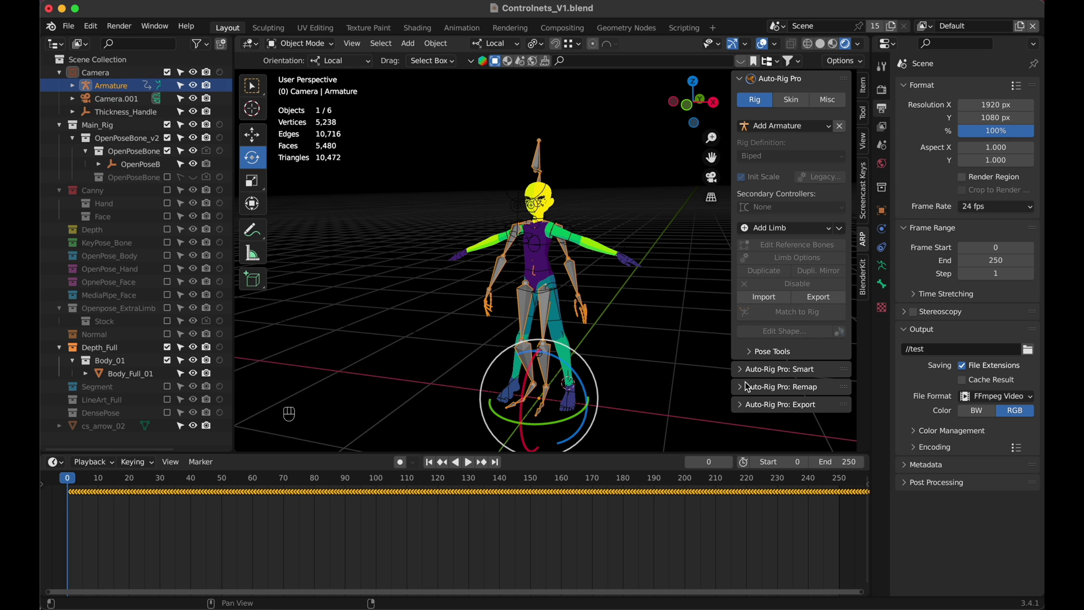
{"action": "left_click", "coordinate": [742, 390]}
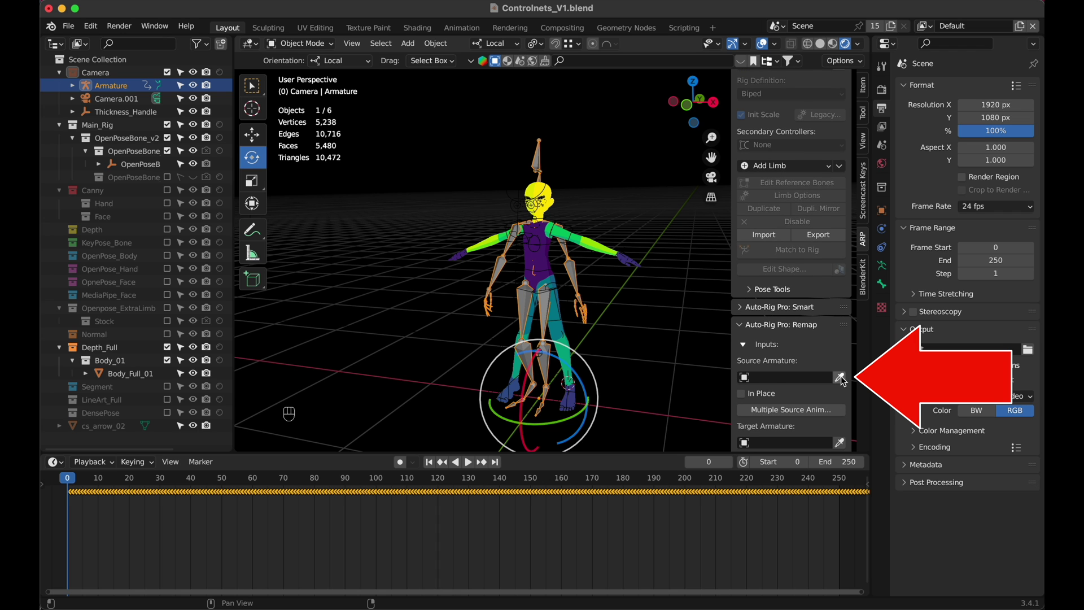
{"action": "left_click", "coordinate": [844, 380]}
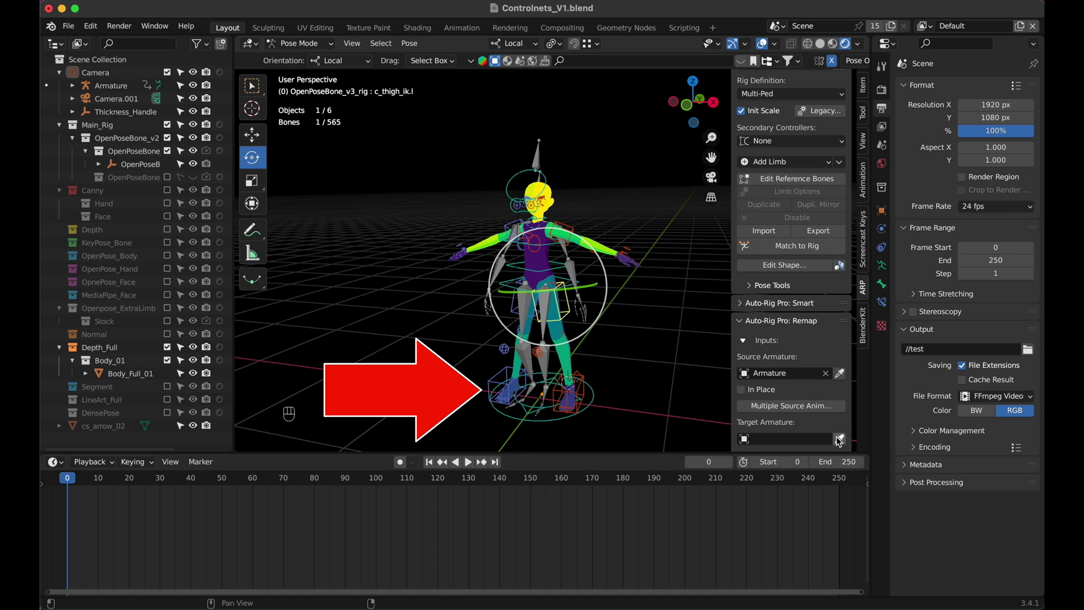
{"action": "left_click", "coordinate": [843, 442]}
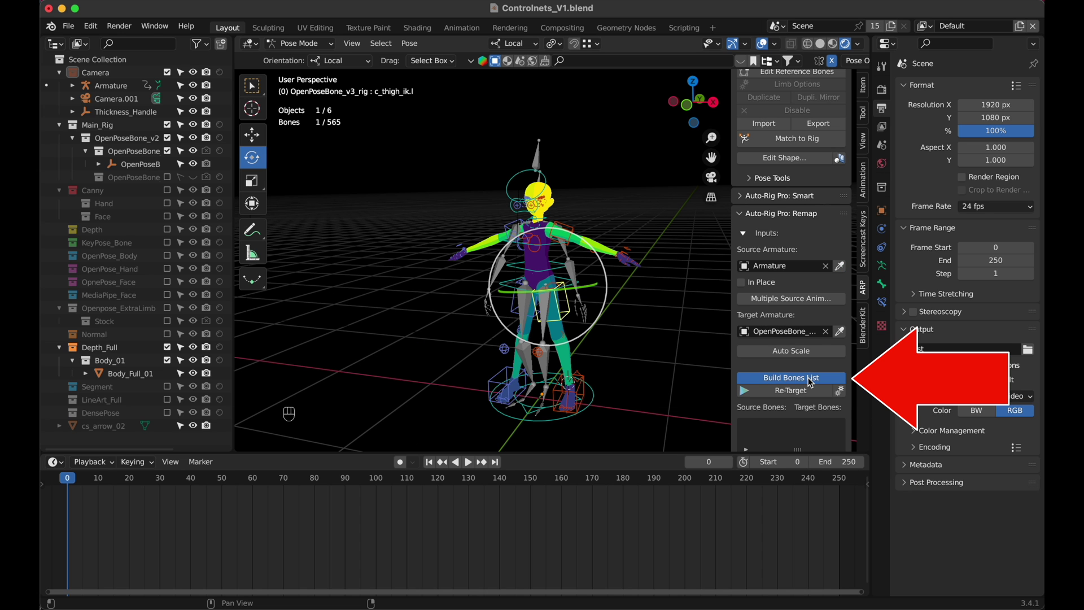
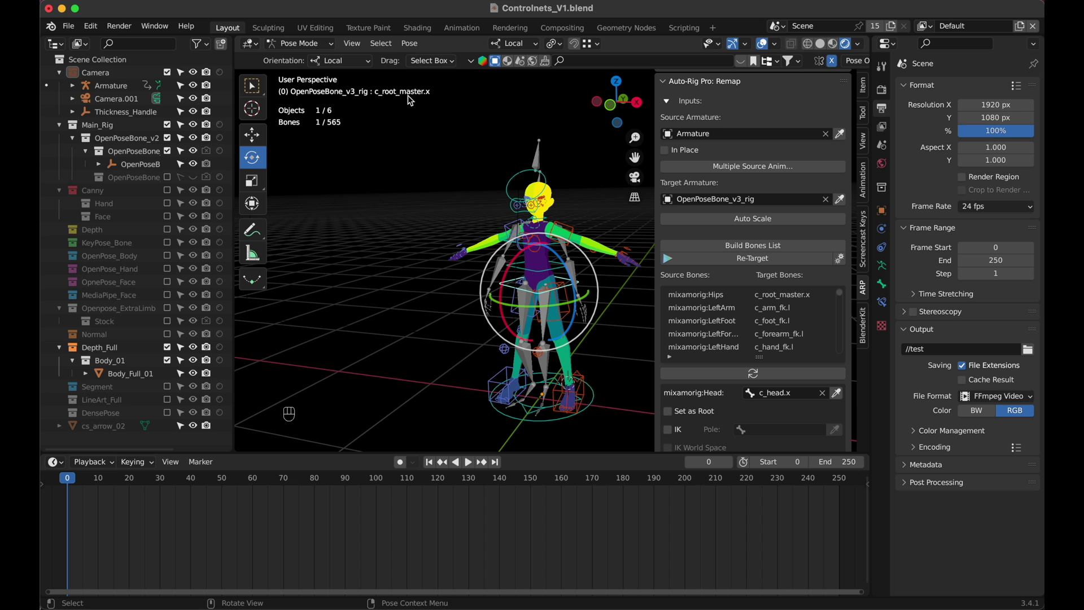
Map the hips to the root master with Set as Root, then view the rig from behind for the rest pose.
{"action": "left_click", "coordinate": [841, 394]}
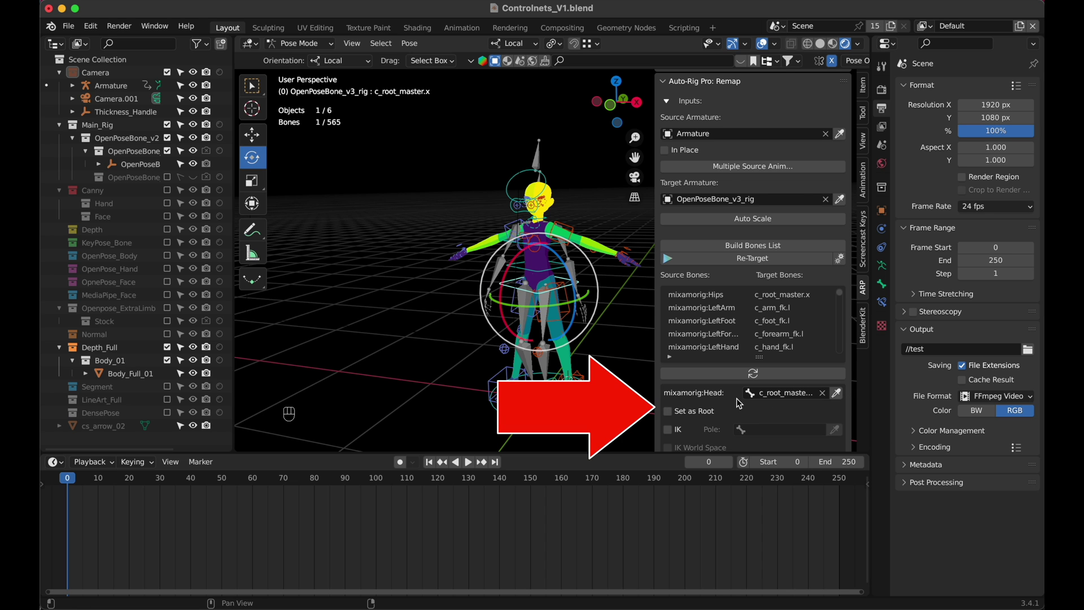
{"action": "left_click", "coordinate": [671, 411]}
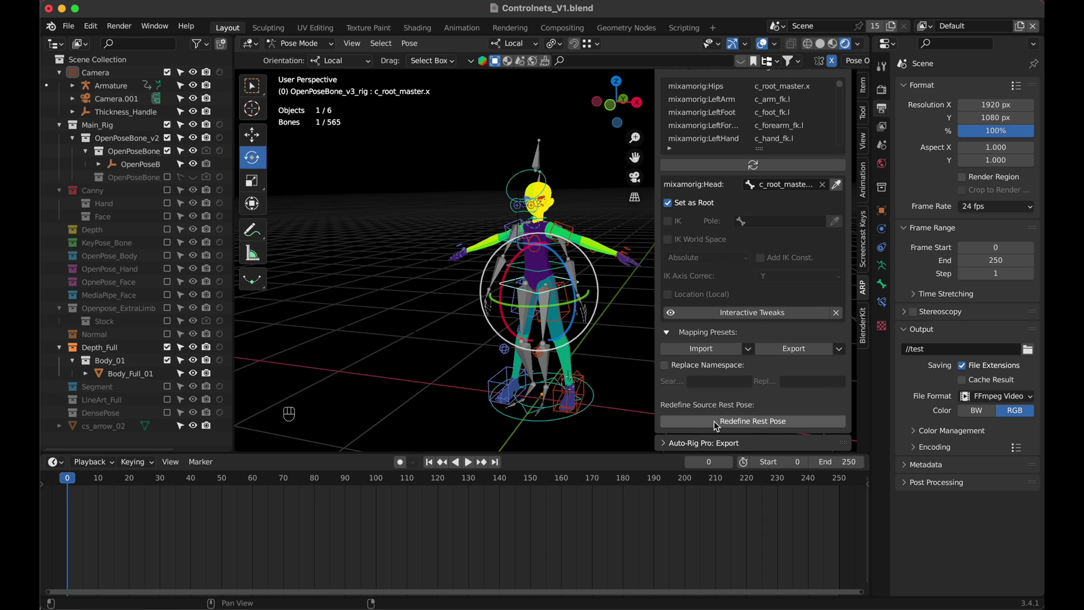
{"action": "left_click_drag", "start_coordinate": [752, 424], "coordinate": [712, 511]}
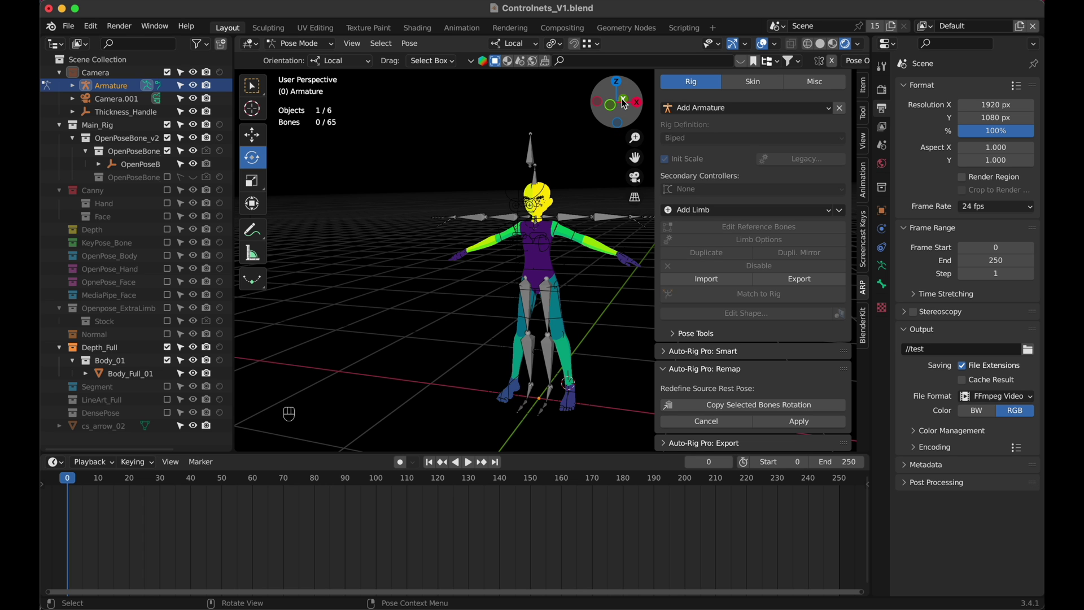
{"action": "left_click", "coordinate": [626, 103]}
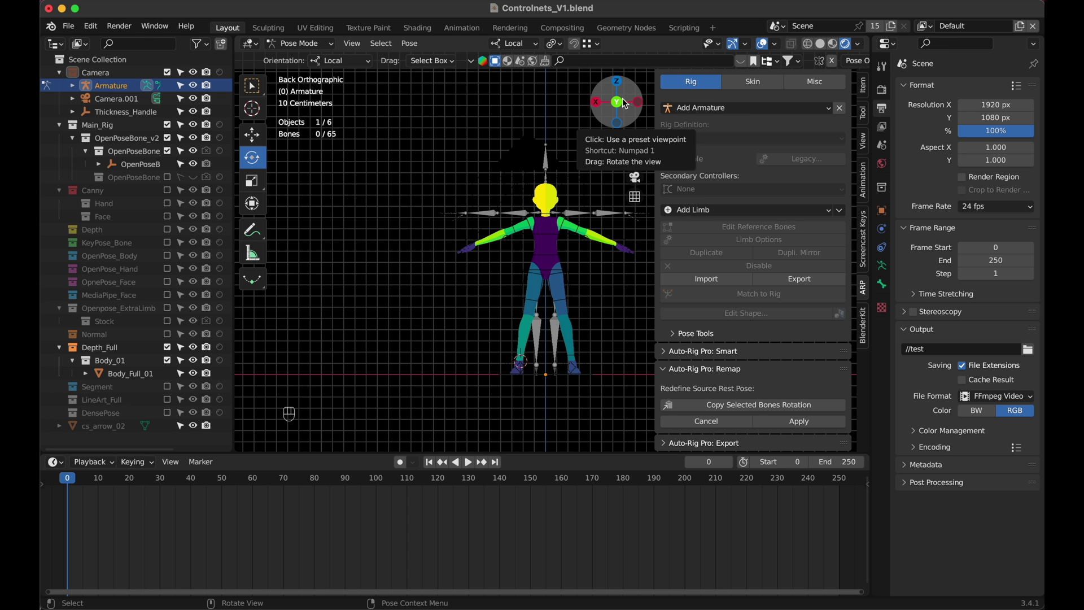
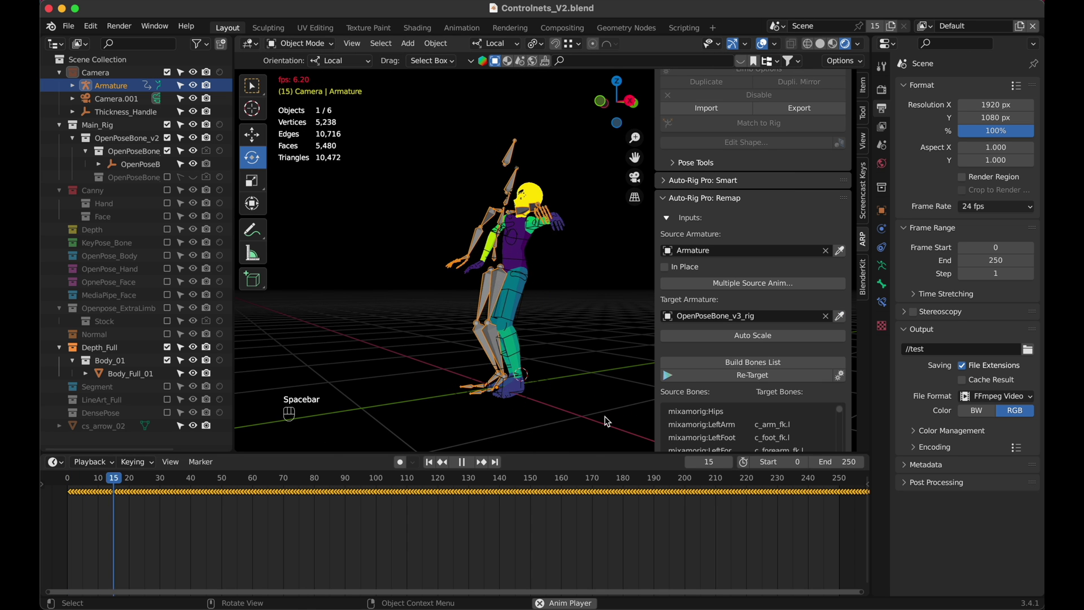
Stop the dance playback and delete the source Mixamo Armature from the Outliner.
{"action": "key", "text": "space"}
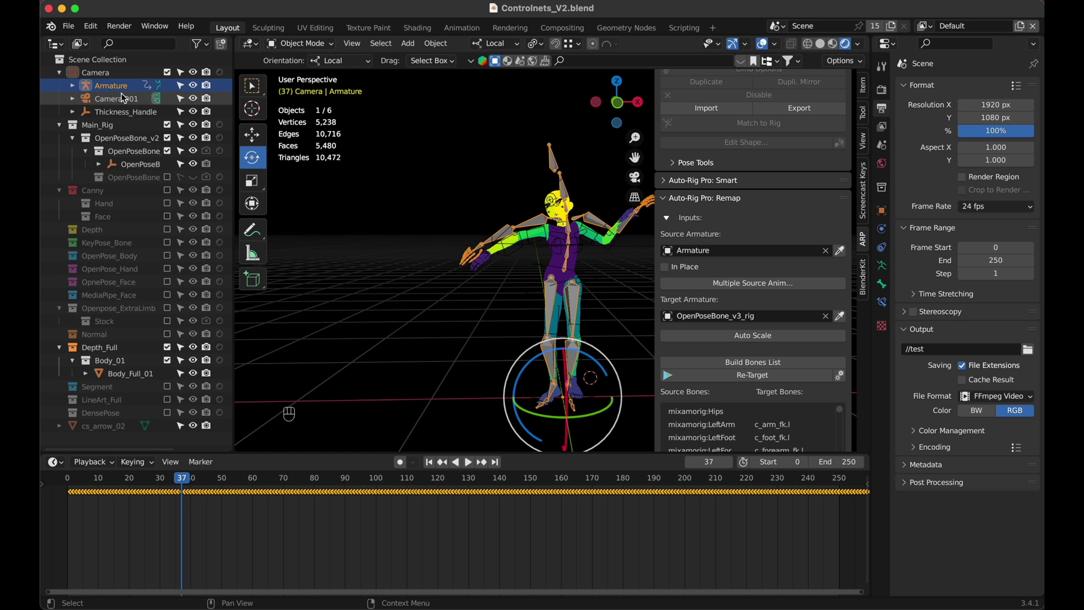
{"action": "left_click_drag", "start_coordinate": [109, 87], "coordinate": [114, 127]}
{"action": "key", "text": "n"}
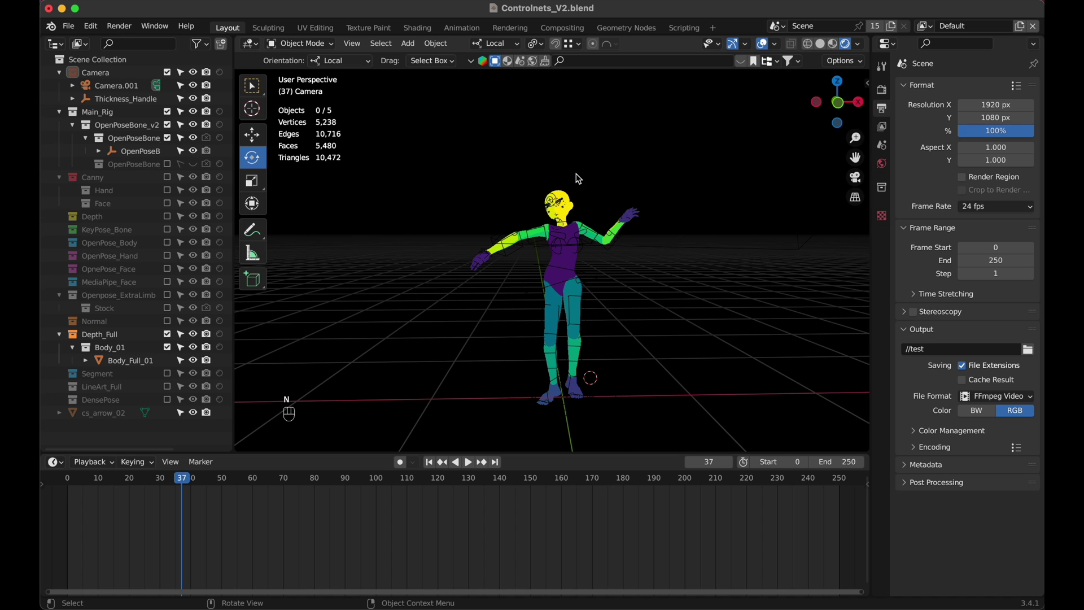
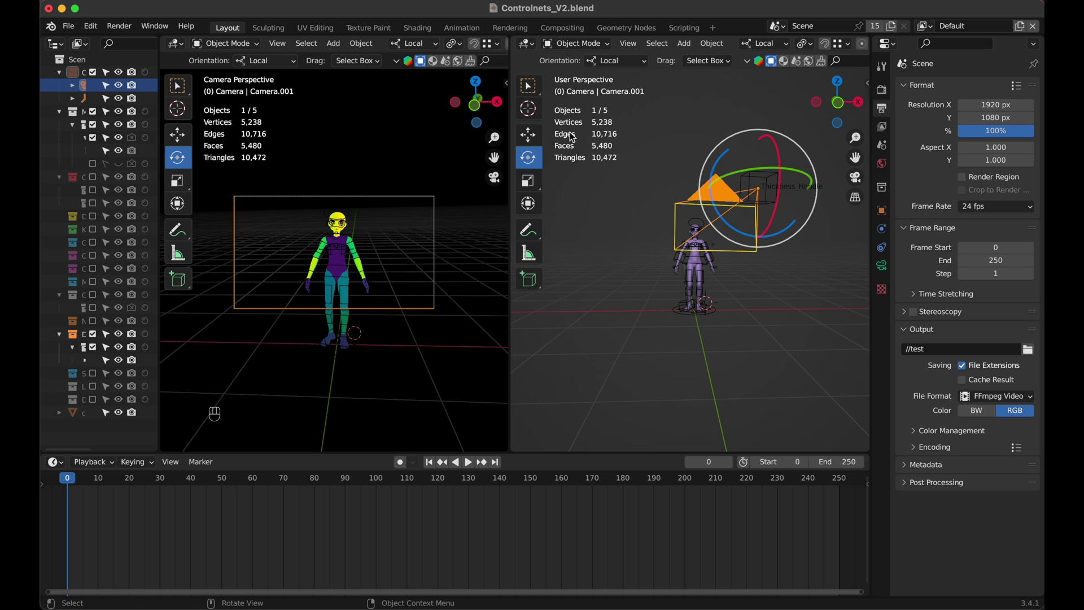
Use the Move tool to reposition the camera's Thickness_Handle in camera view.
{"action": "left_click", "coordinate": [535, 137]}
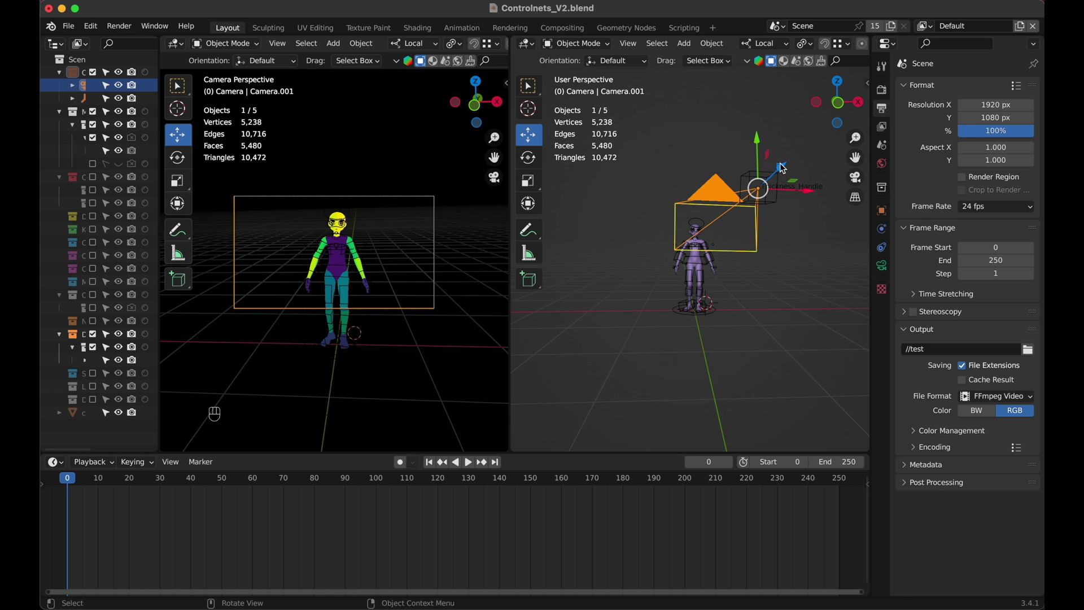
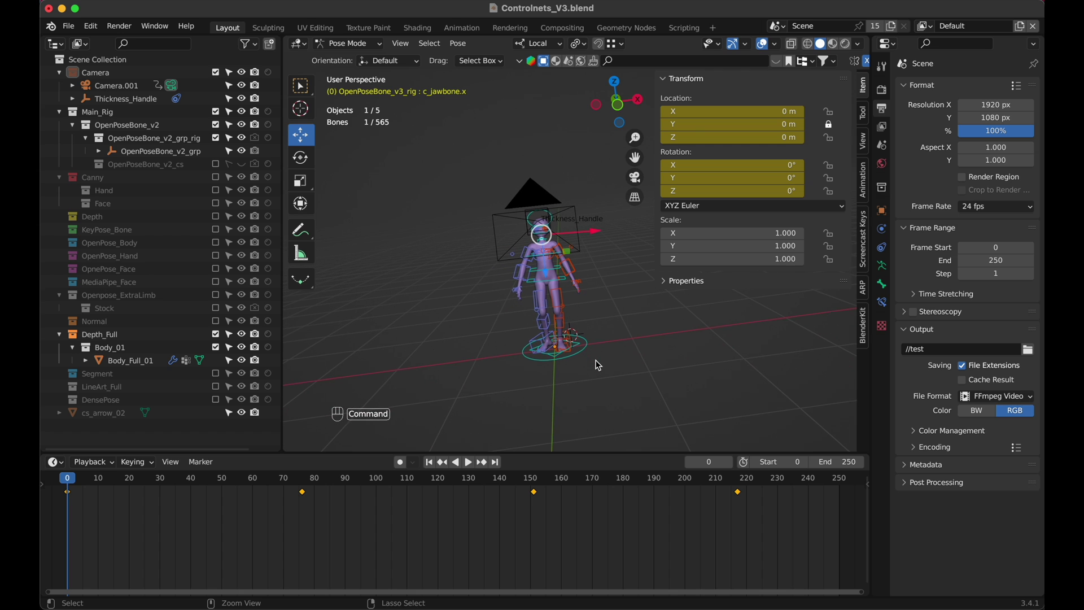
Deselect the rig's bones and all objects, then create a collection named Room in the Outliner.
{"action": "key", "text": "shift+a"}
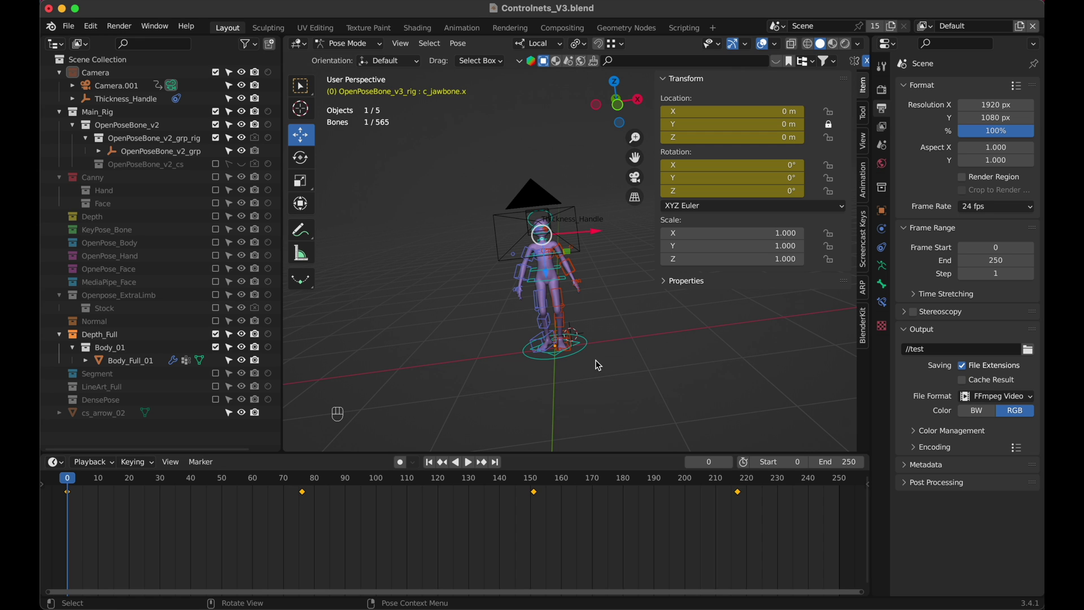
{"action": "left_click", "coordinate": [604, 370]}
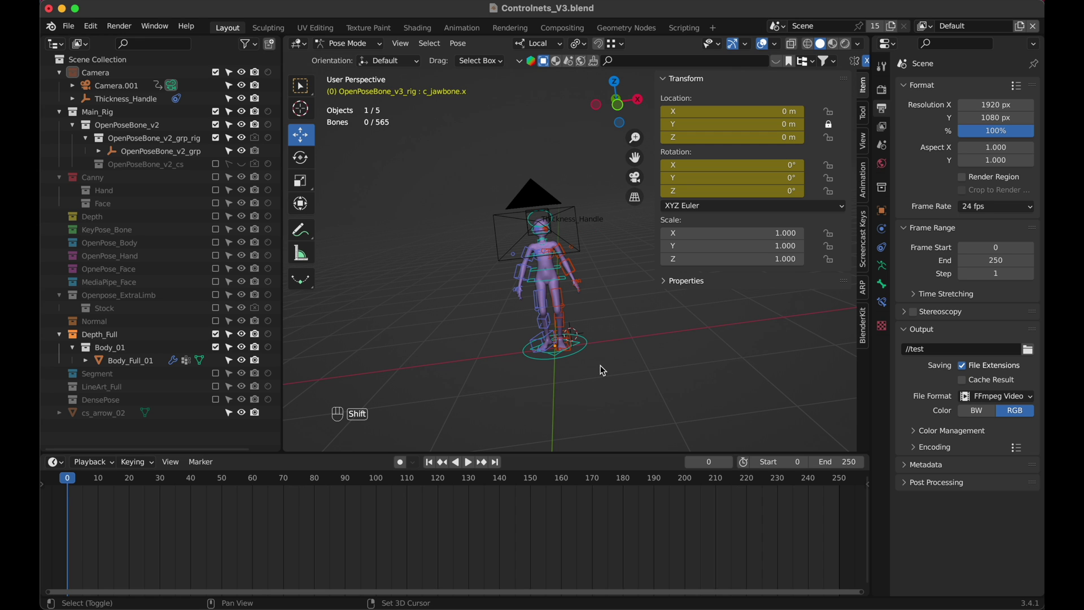
{"action": "left_click_drag", "start_coordinate": [365, 48], "coordinate": [362, 61]}
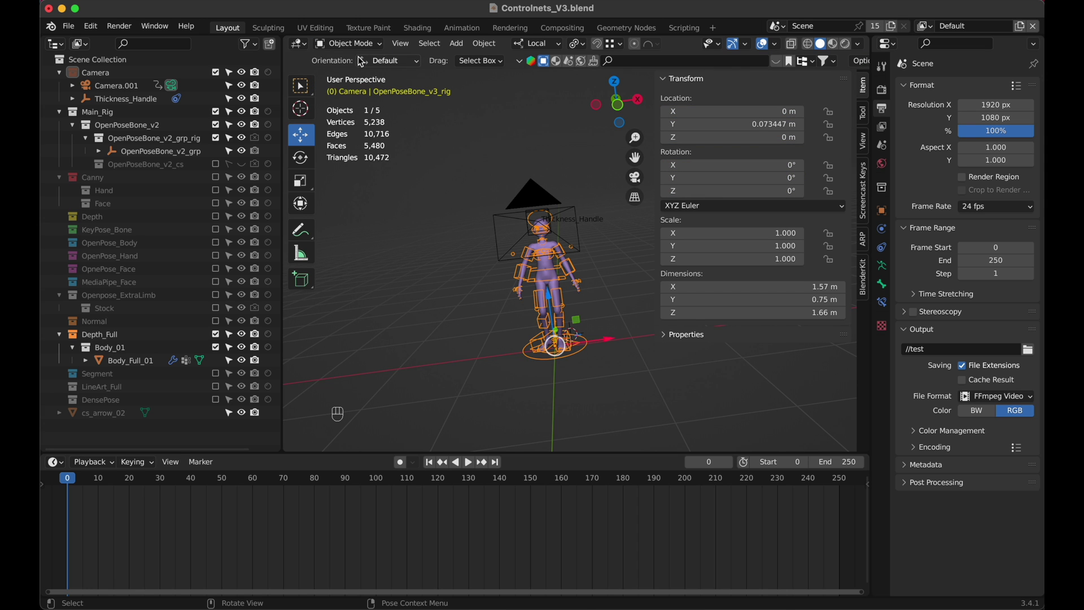
{"action": "left_click", "coordinate": [420, 257]}
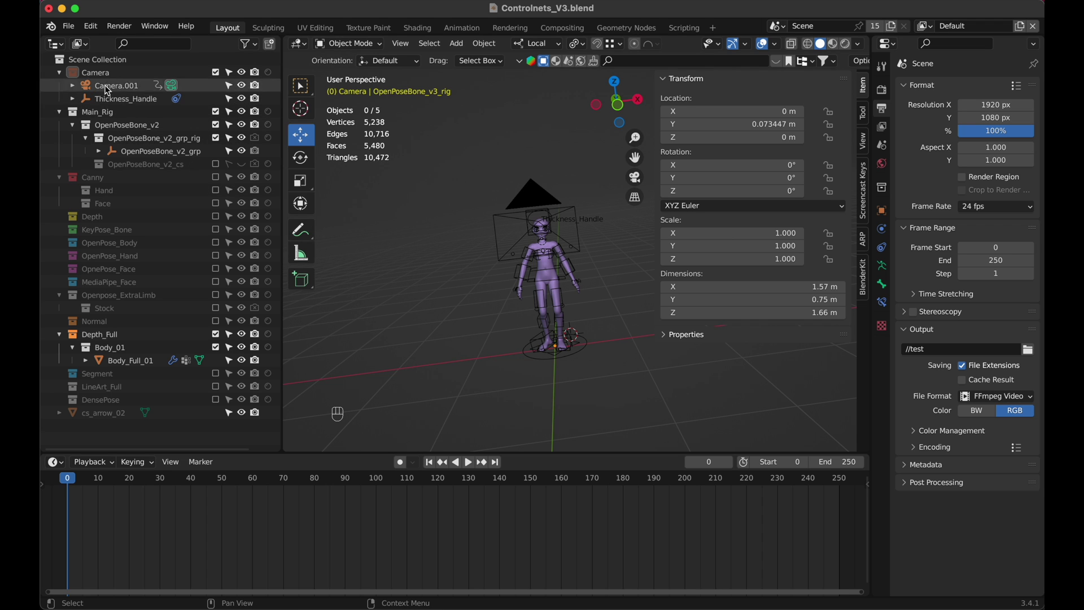
{"action": "left_click", "coordinate": [118, 62]}
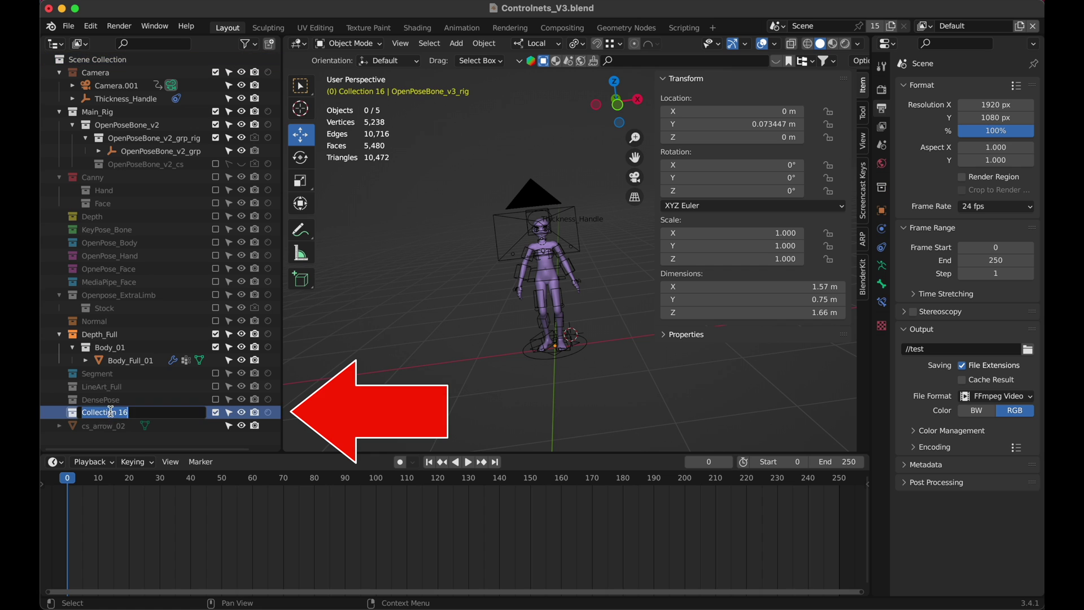
{"action": "key", "text": "o"}
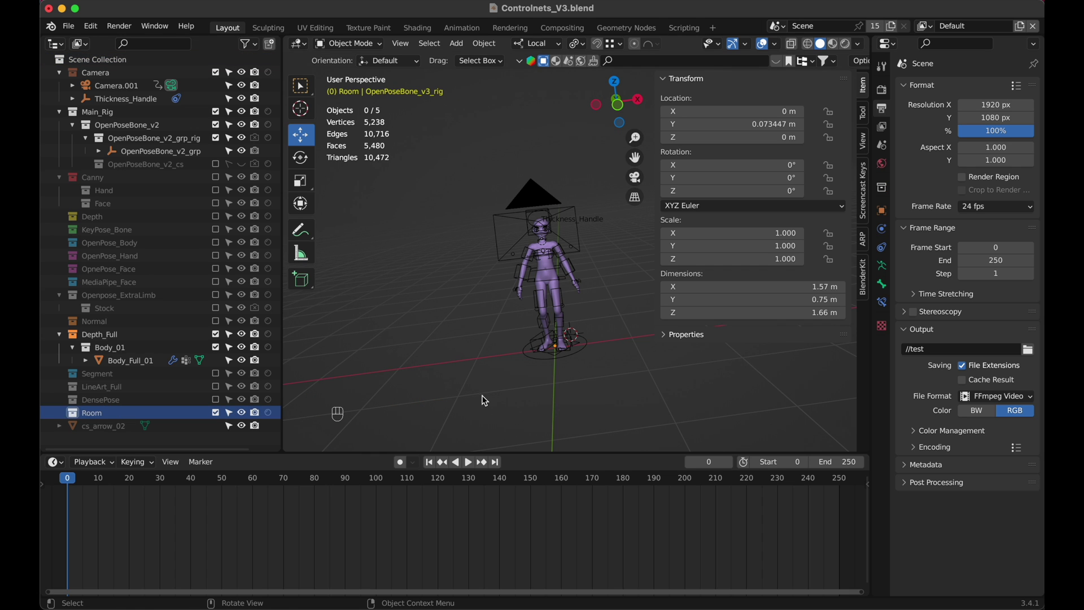
Add a Plane, lower it slightly, and scale it up as the room's floor.
{"action": "key", "text": "shift+a"}
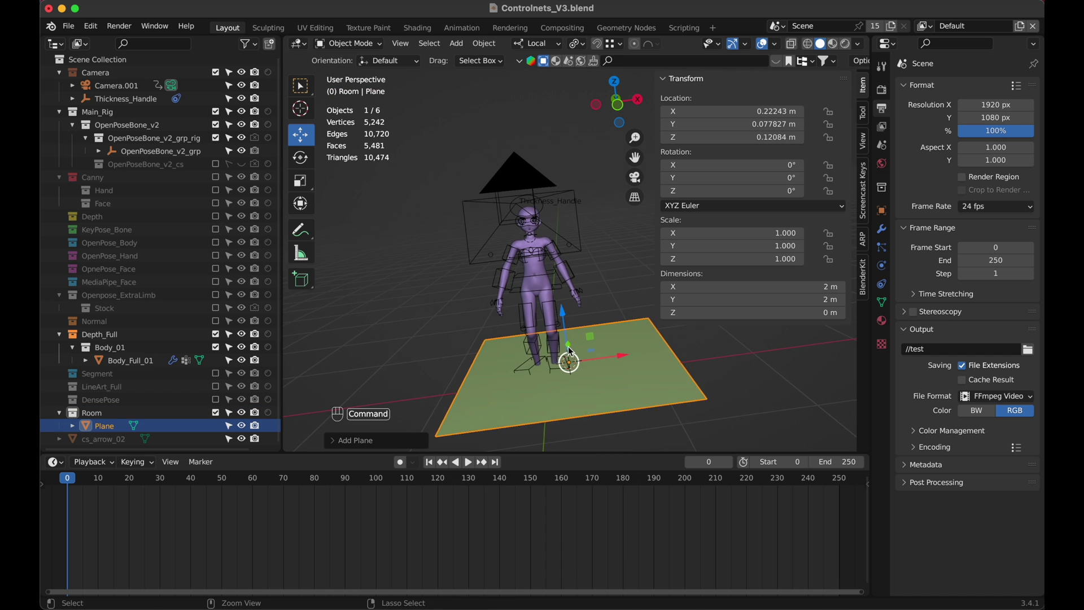
{"action": "left_click_drag", "start_coordinate": [562, 350], "coordinate": [561, 367]}
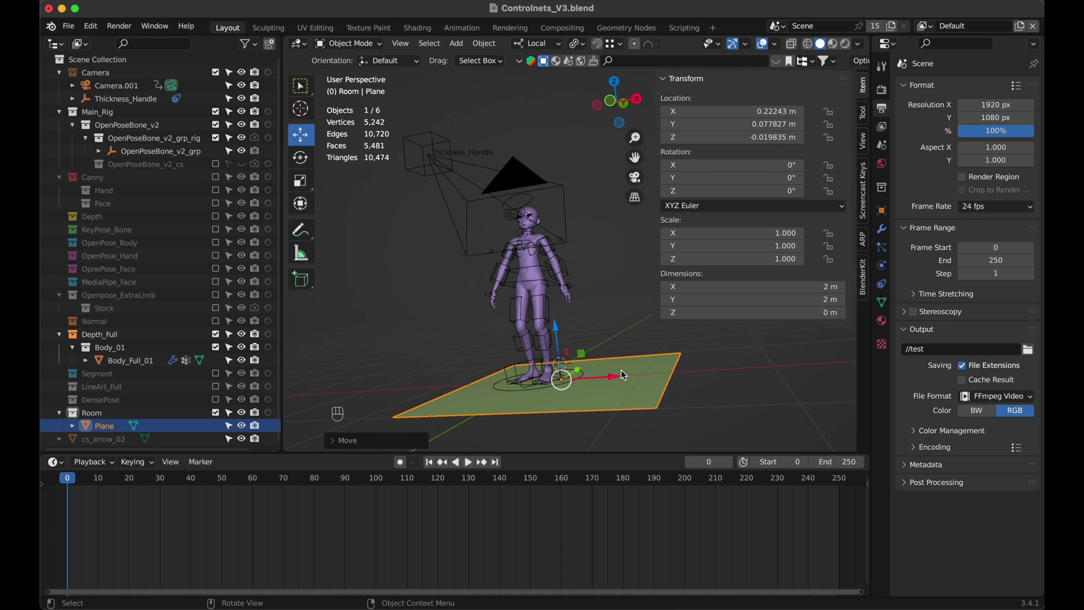
{"action": "key", "text": "s"}
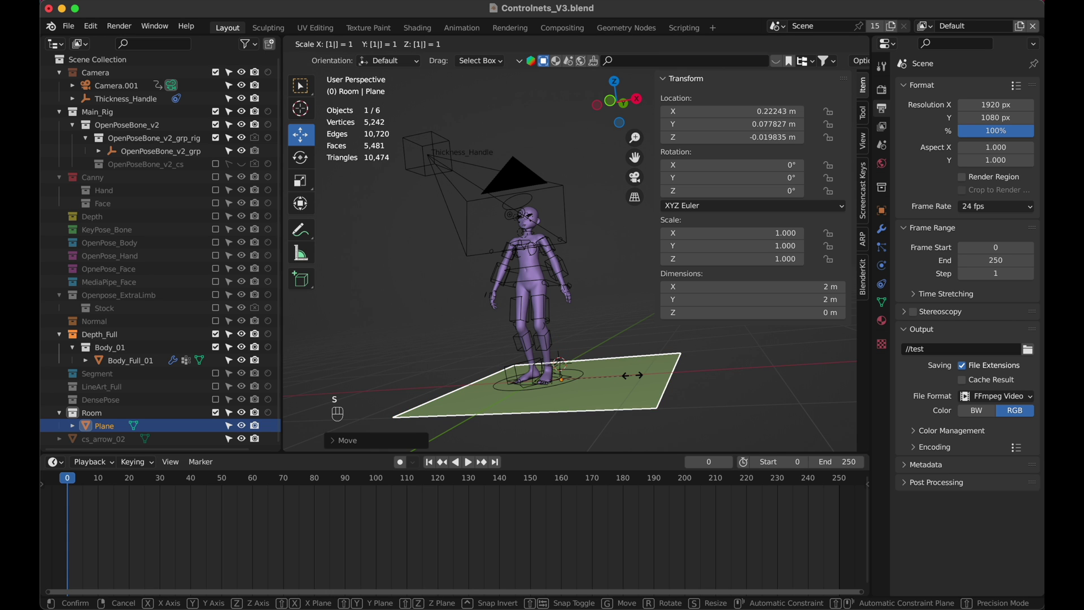
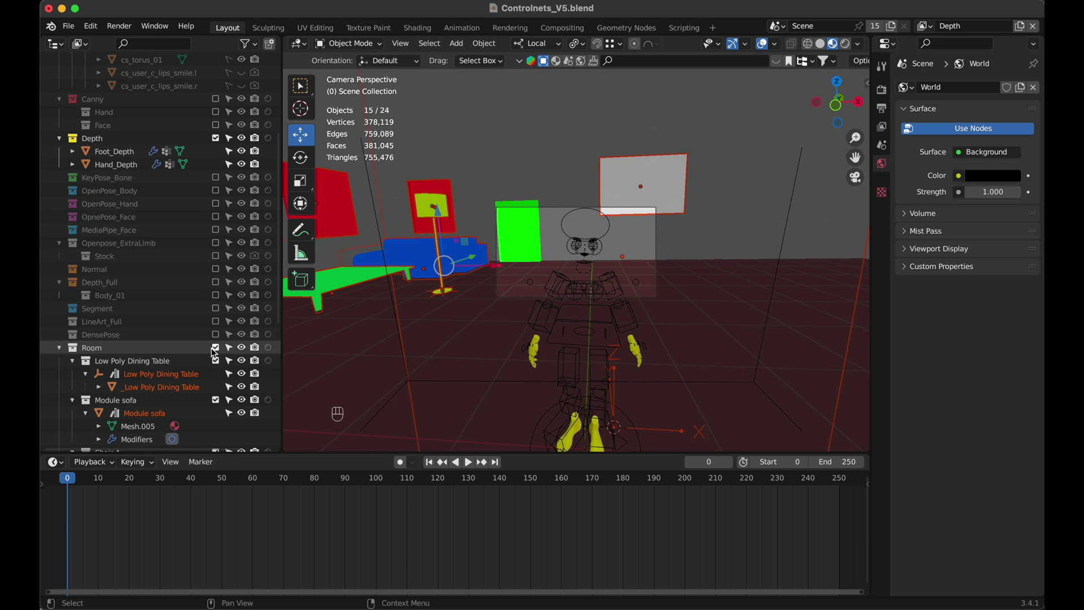
Choose the Openpose_Face view layer from the top-bar dropdown.
{"action": "left_click", "coordinate": [933, 31]}
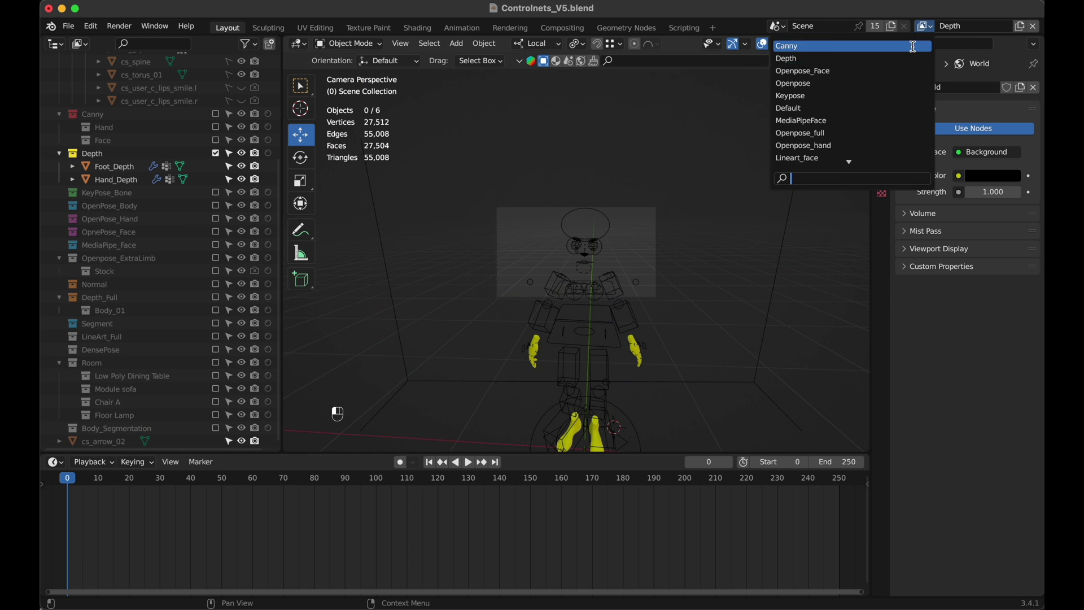